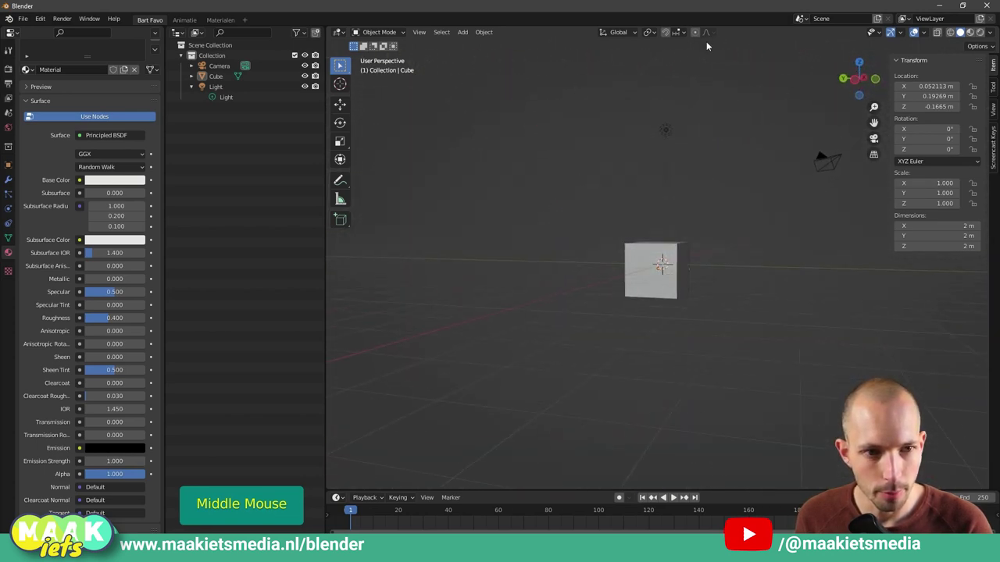
Orbit the view around the default cube before replacing it with the drawing
middle_click(619, 218)
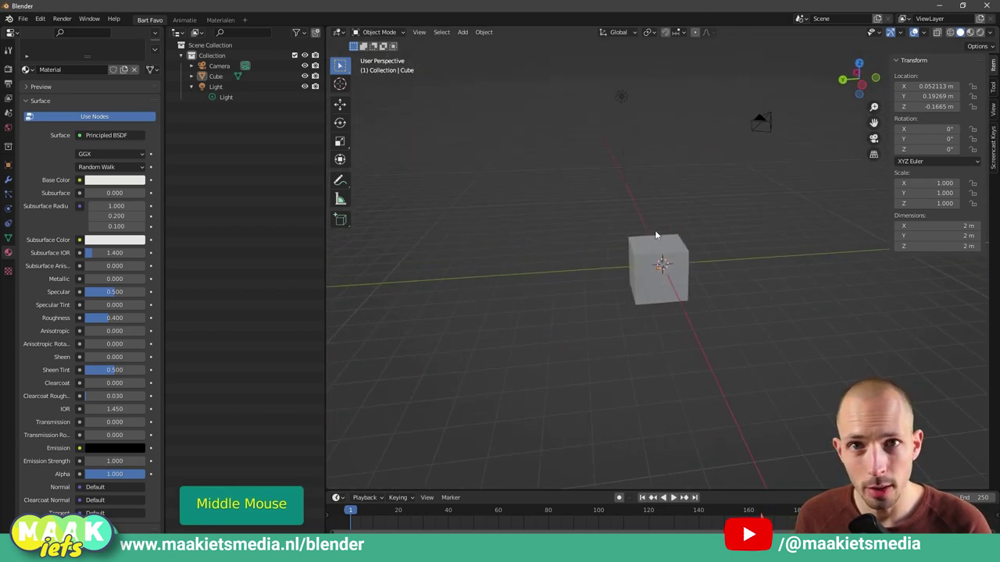
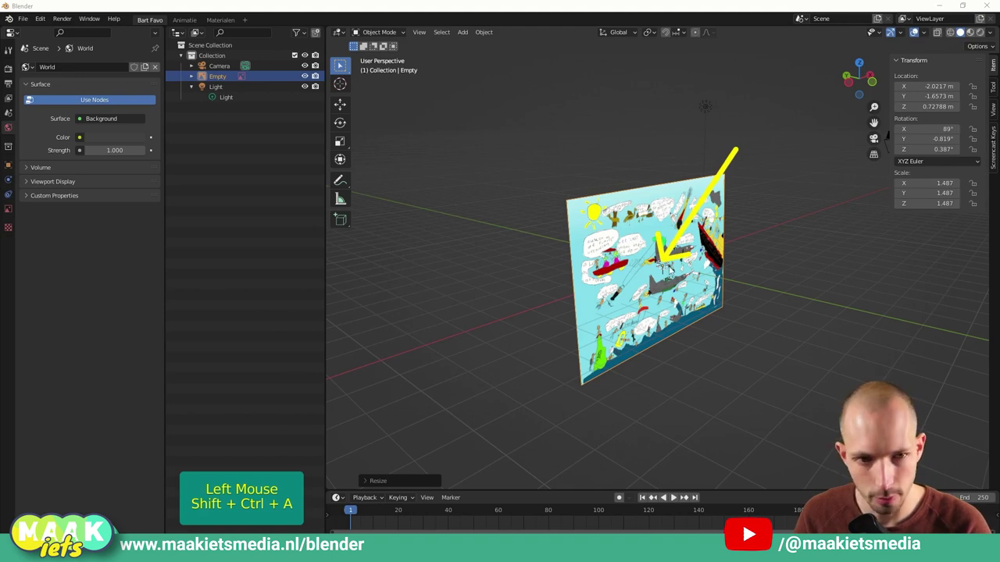
Select the imported drawing and orbit toward the world origin, ready to scale it down
click(678, 304)
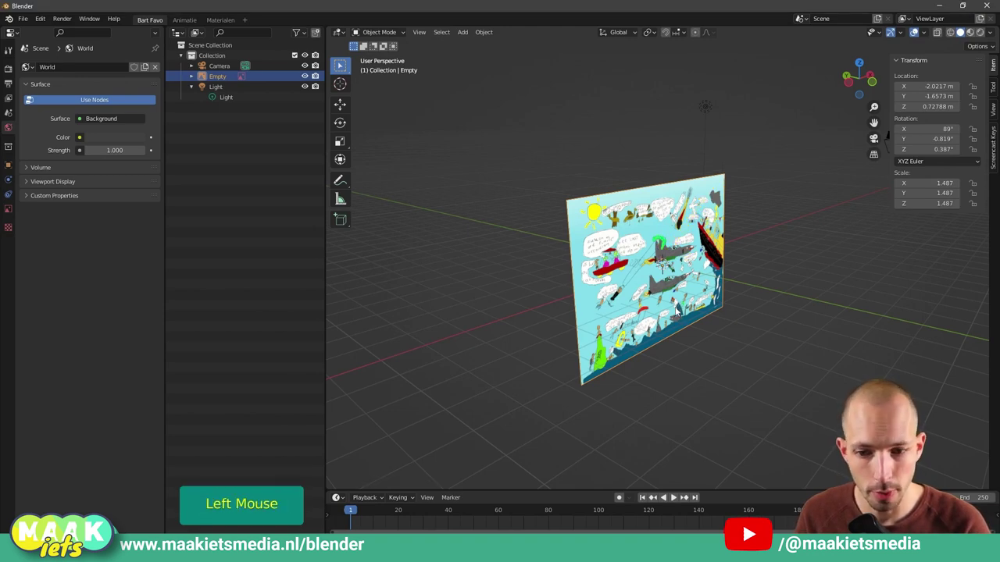
middle_click(732, 359)
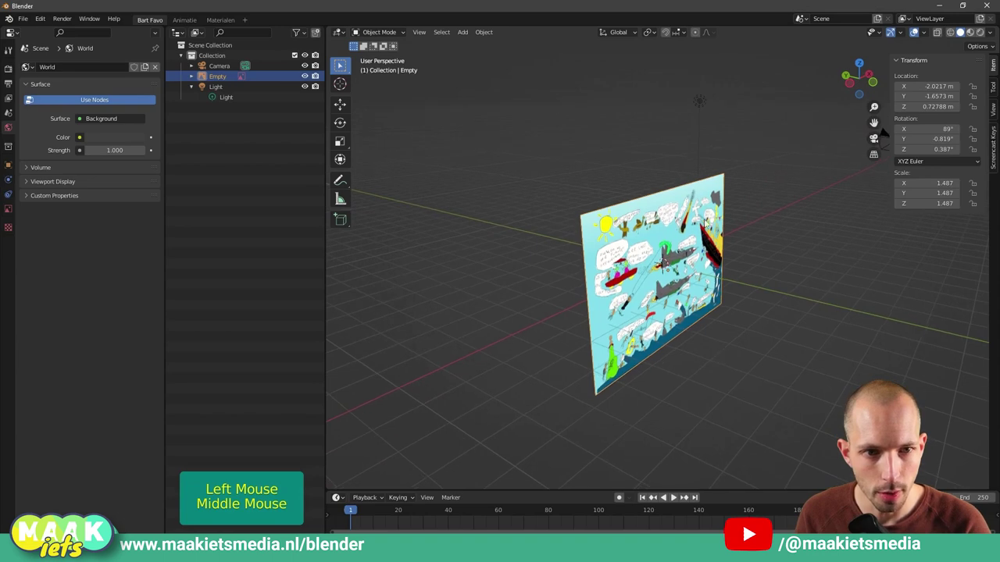
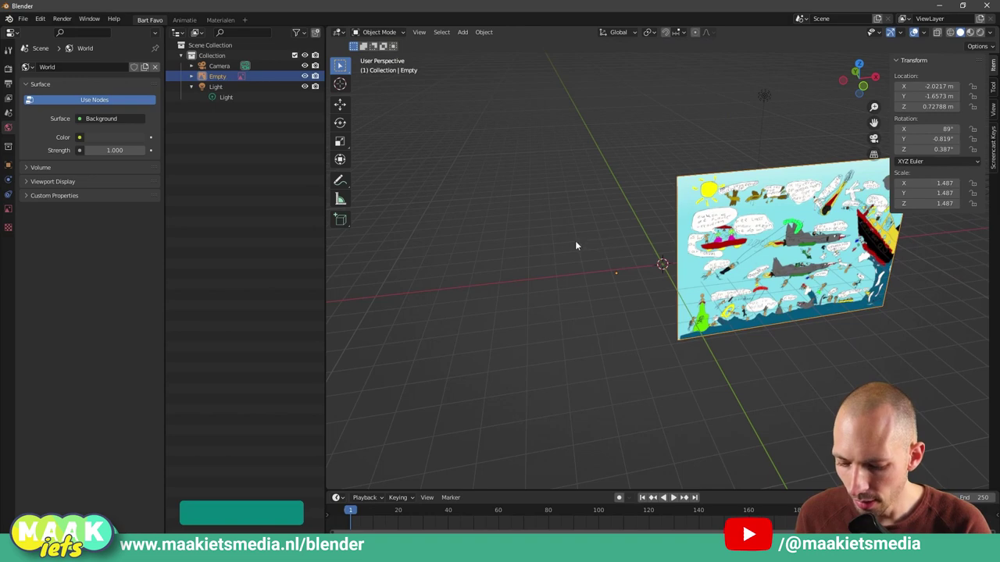
key(ctrl+shift+a)
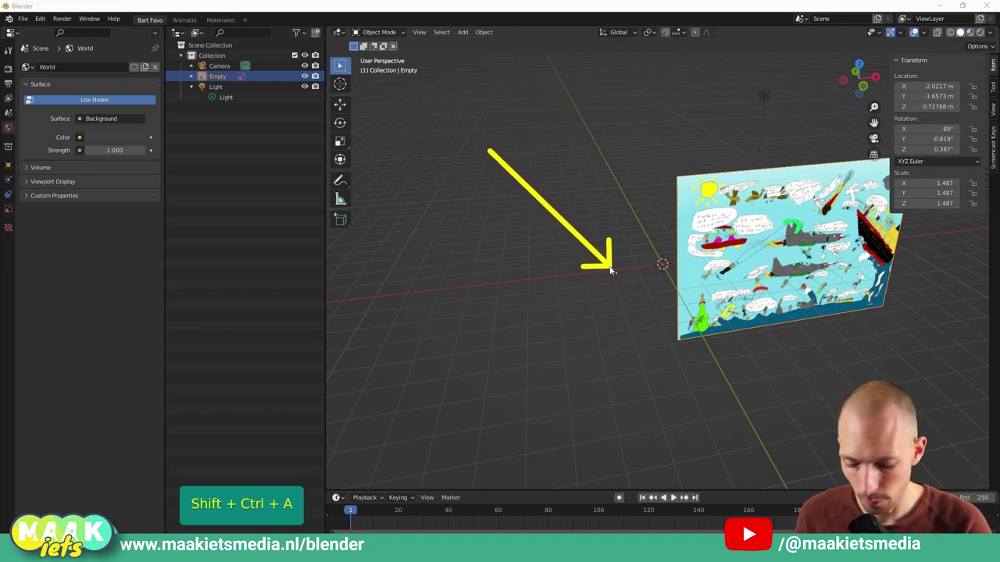
middle_click(764, 337)
Scale the drawing to about 1.26, place it off-centre tilted near 88°, then deselect it
key(s)
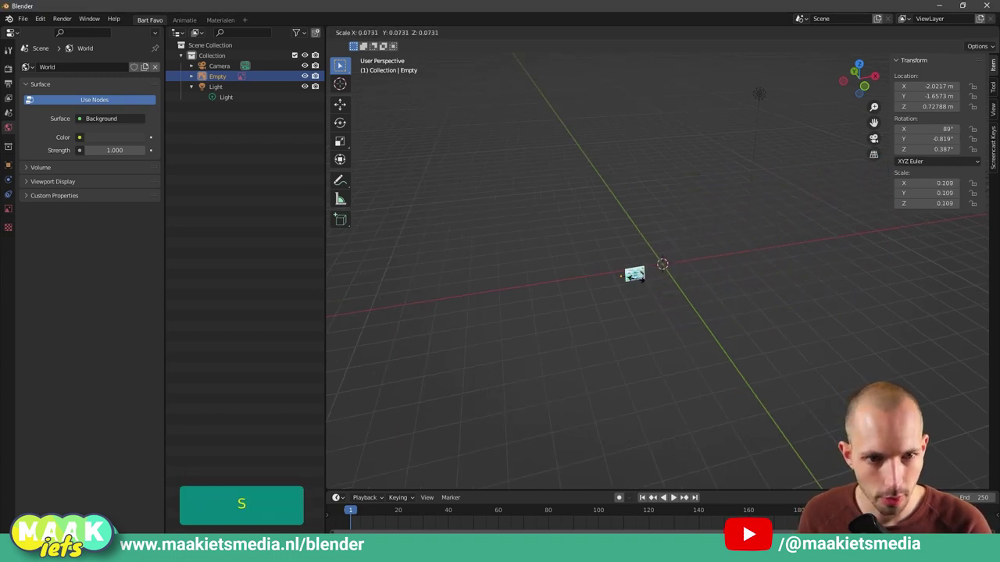
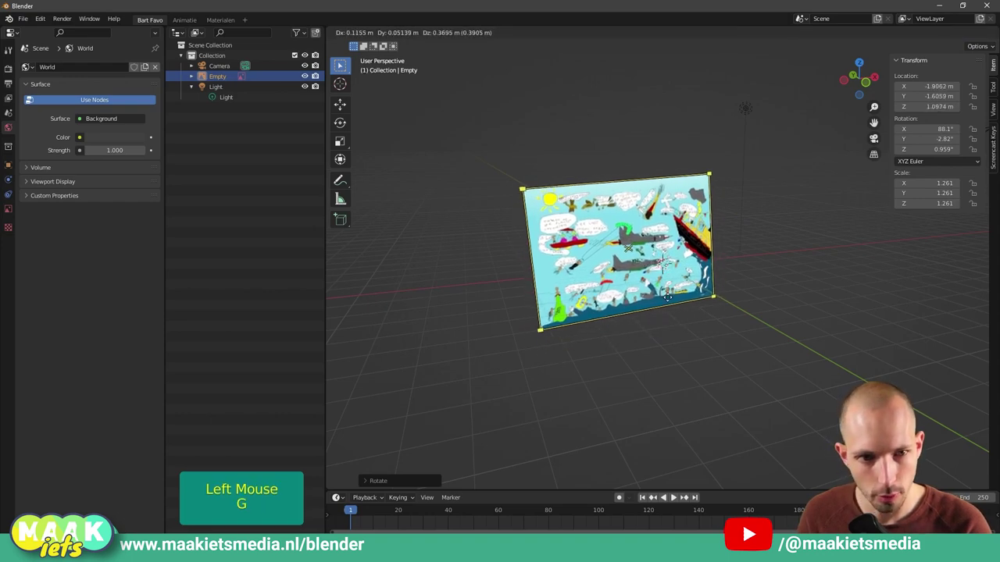
click(649, 291)
middle_click(702, 337)
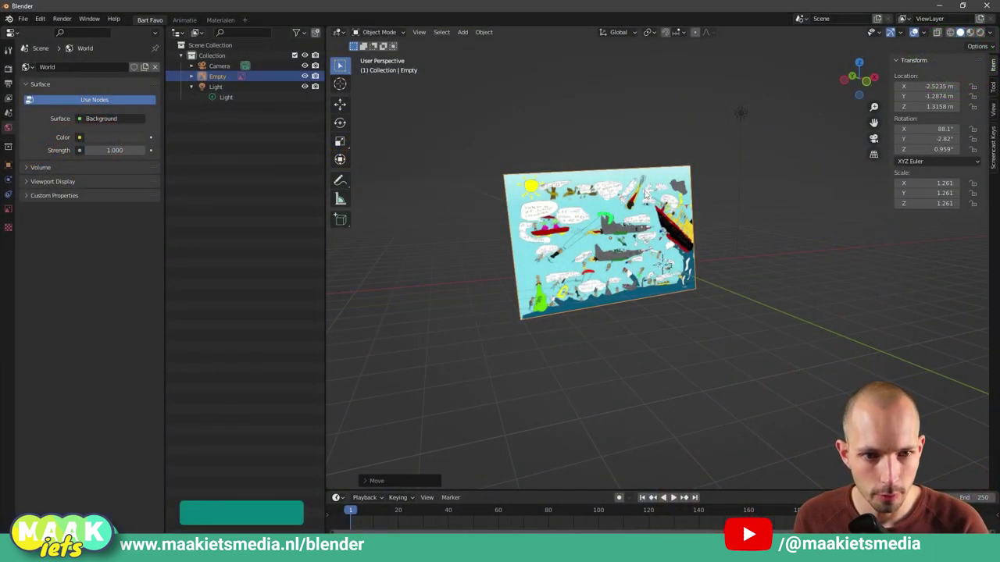
click(607, 146)
Switch to Material Preview shading and set the 3D cursor on the ground in front of the drawing
middle_click(753, 246)
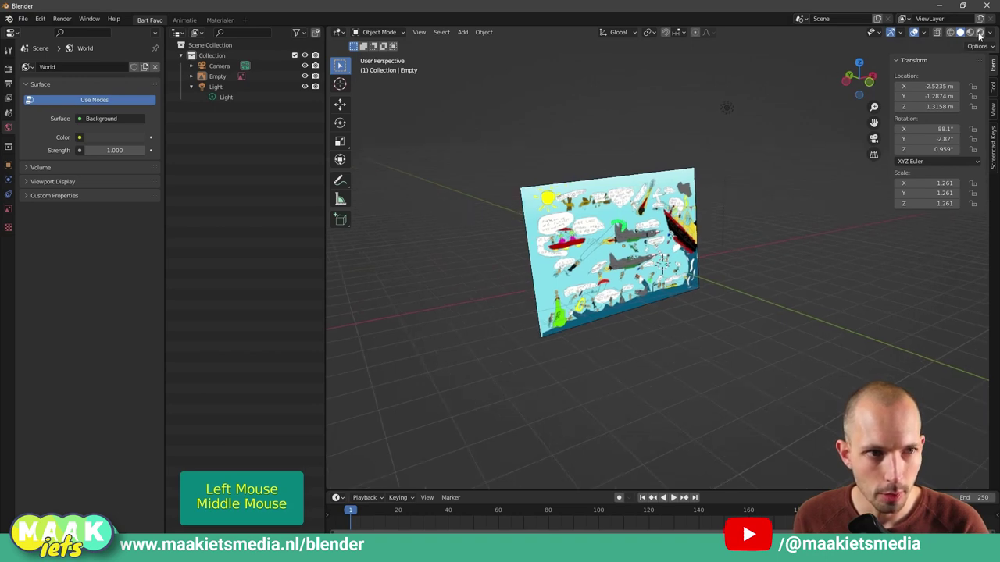
click(973, 43)
middle_click(808, 179)
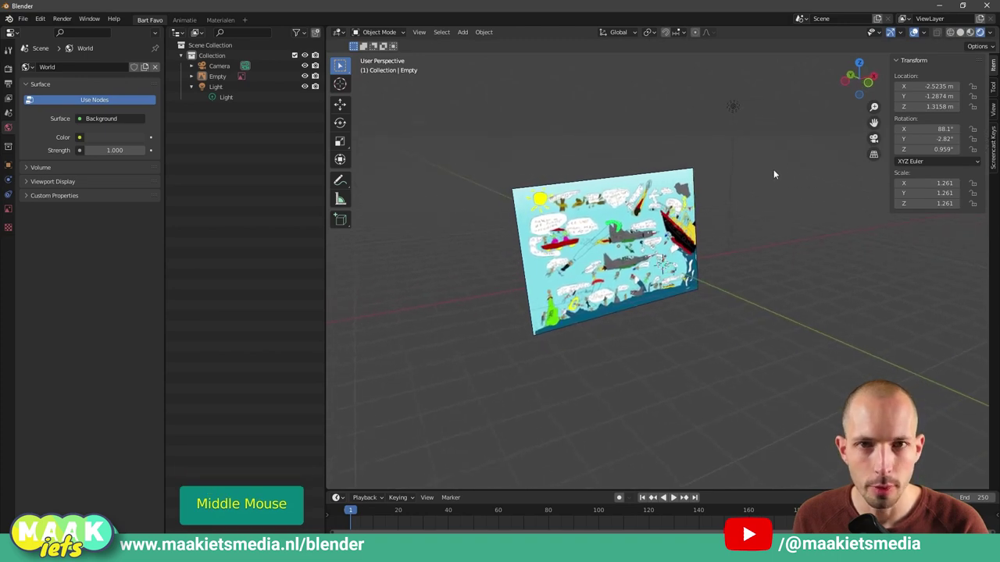
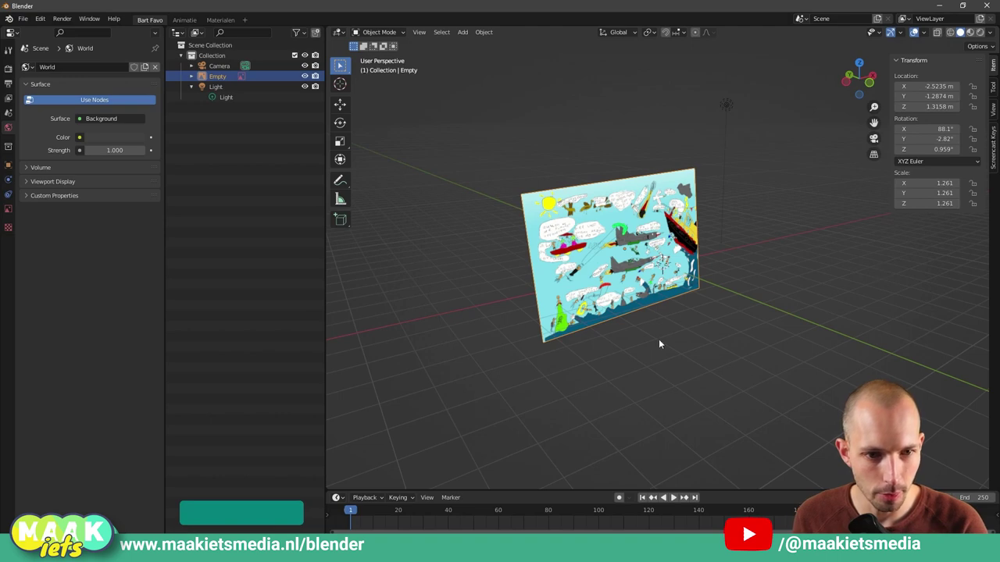
right_click(687, 331)
middle_click(627, 380)
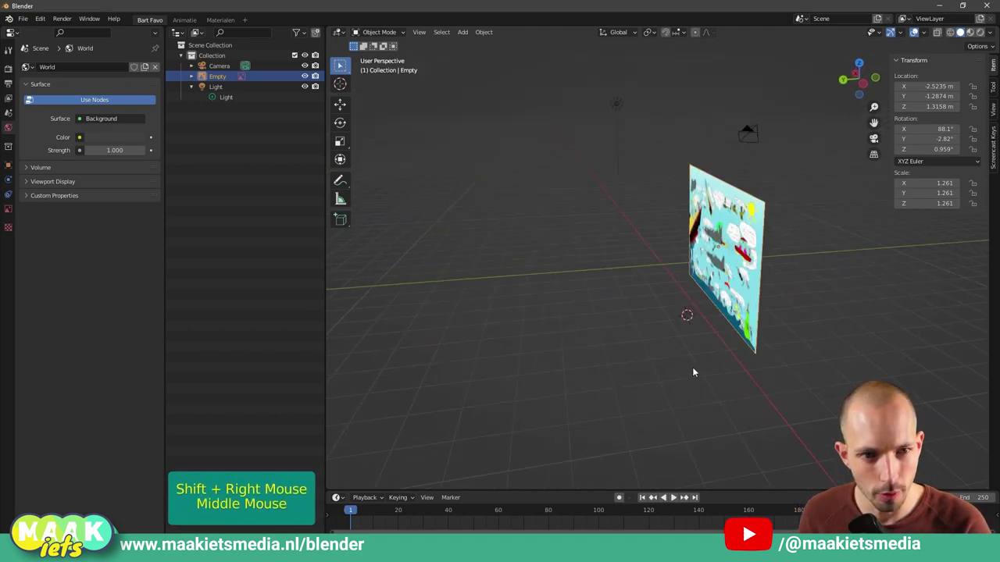
Add a 2 m cube at the cursor and zoom out to frame the cube and drawing
key(shift+a)
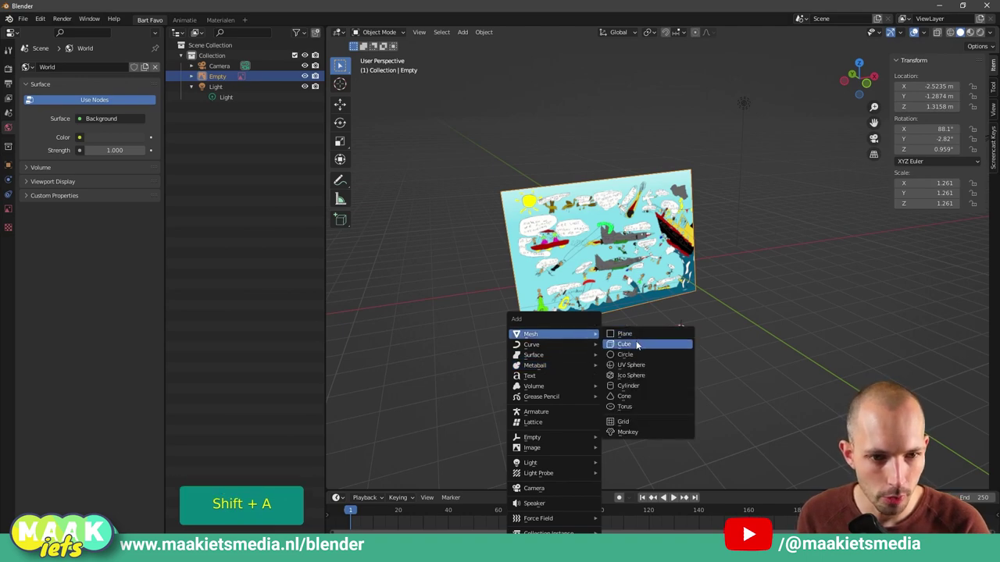
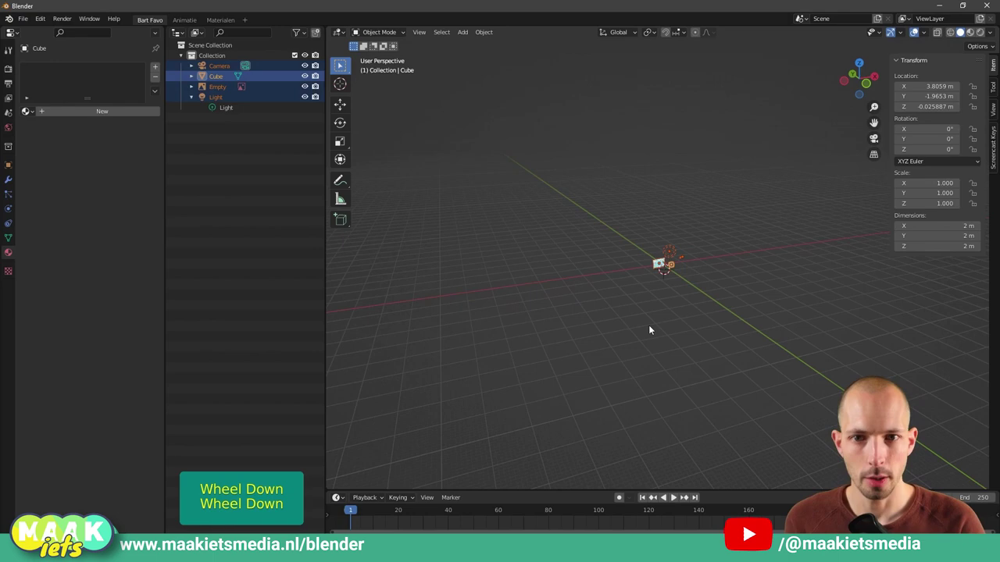
scroll(up, 3)
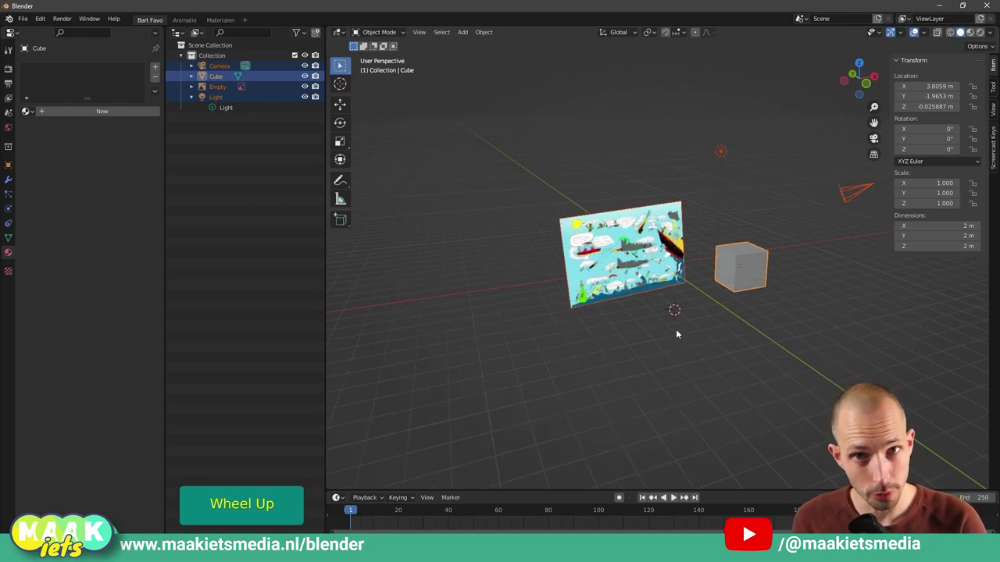
scroll(down, 3)
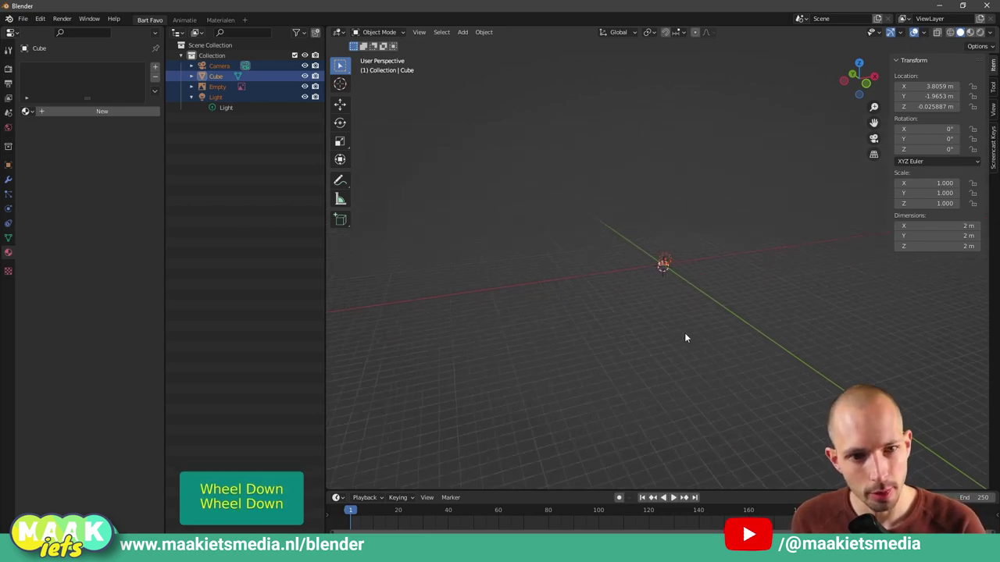
scroll(up, 3)
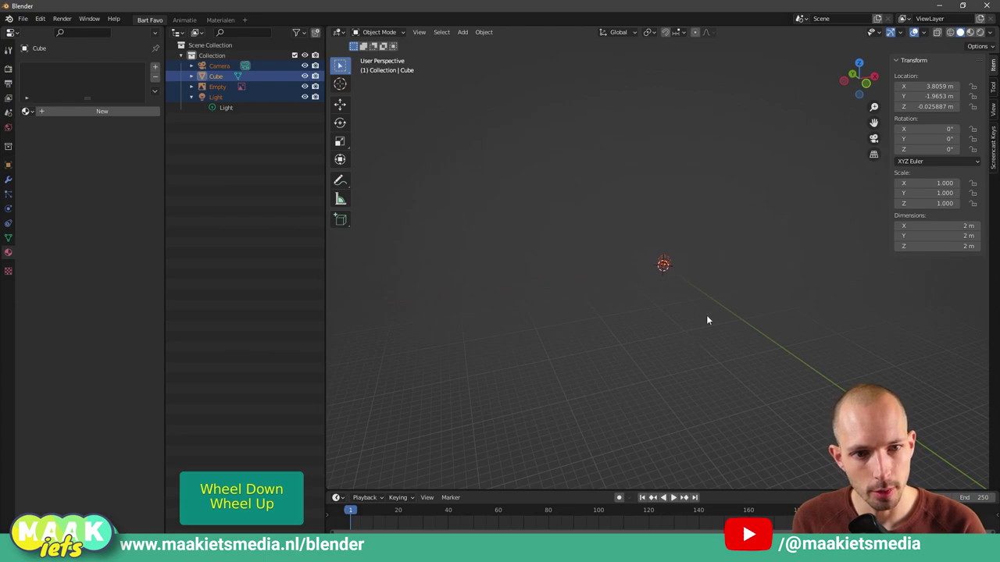
scroll(up, 3)
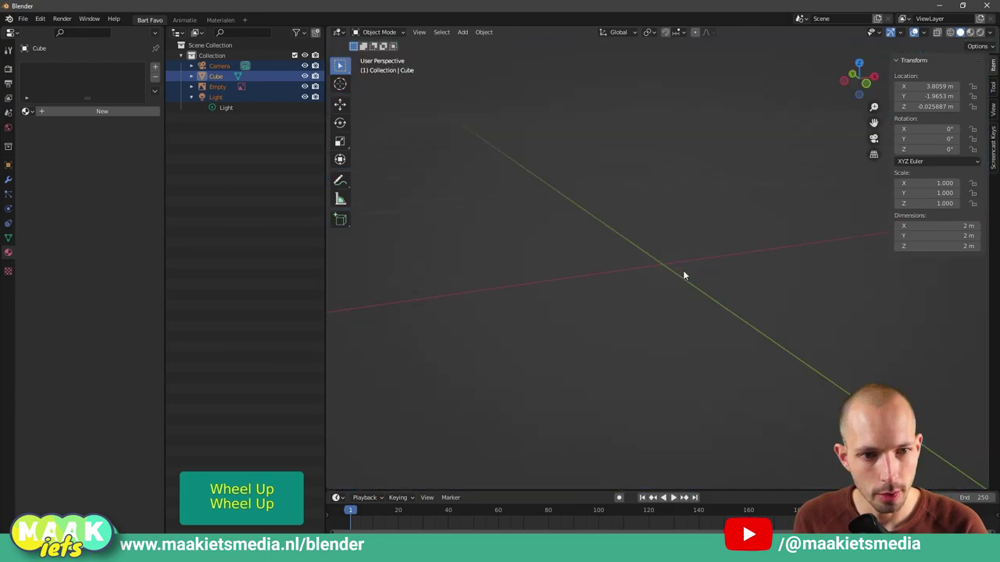
scroll(down, 3)
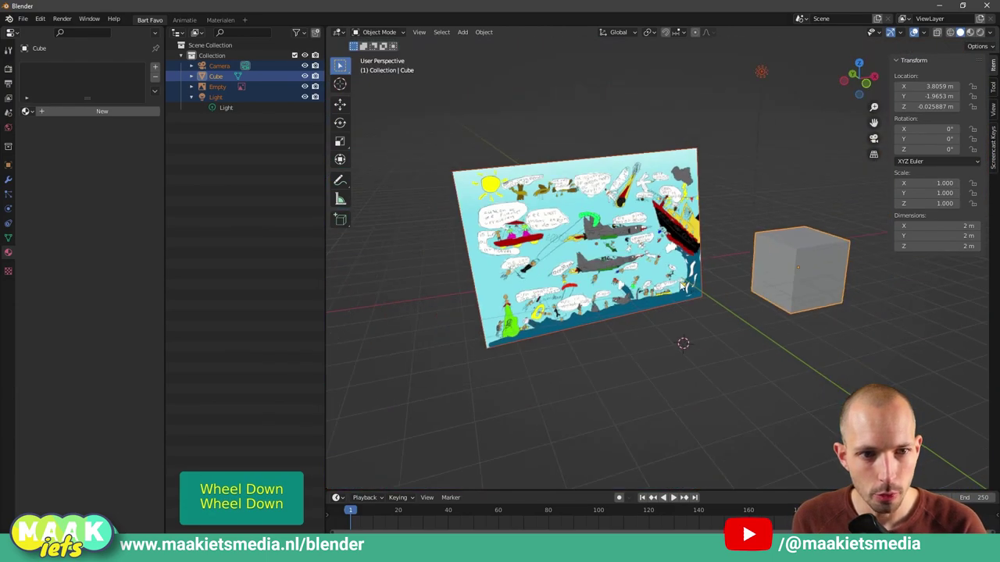
scroll(up, 3)
Orbit around the drawing and cube and make the cube the only selected object
middle_click(639, 344)
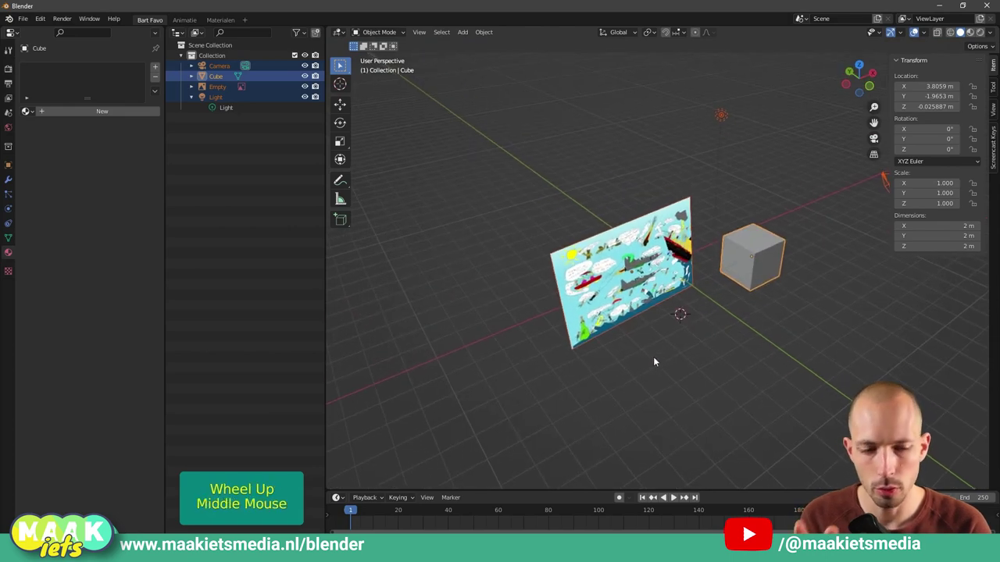
click(733, 333)
click(759, 268)
middle_click(707, 351)
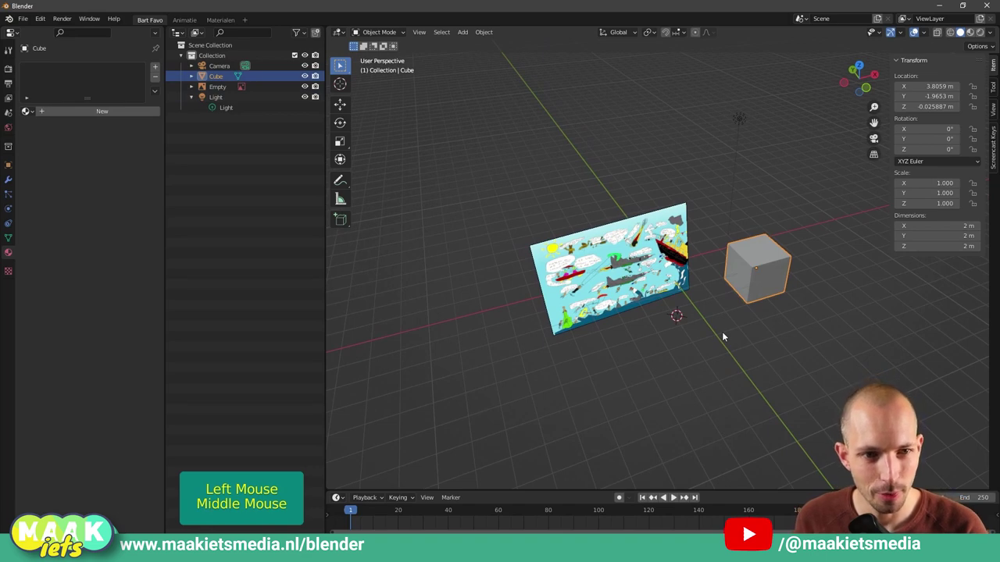
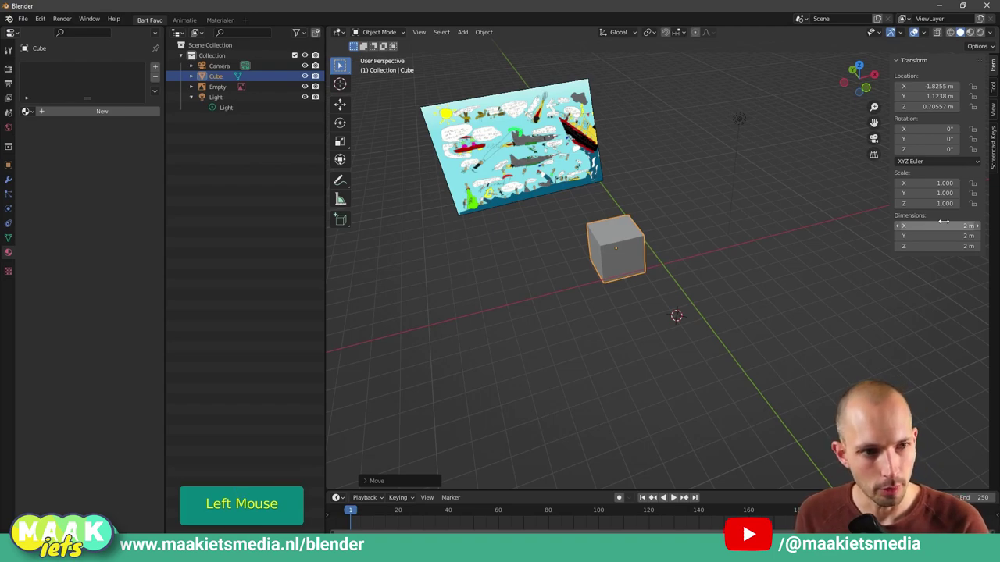
Scale the cube up to 20 m per side (scale 10) beside the drawing and inspect it
key(s)
click(641, 267)
middle_click(766, 355)
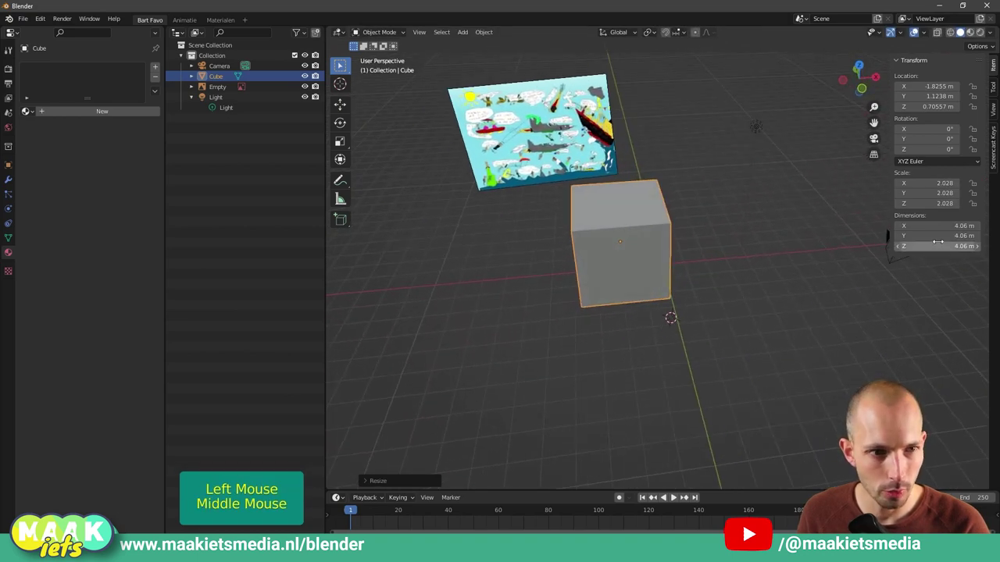
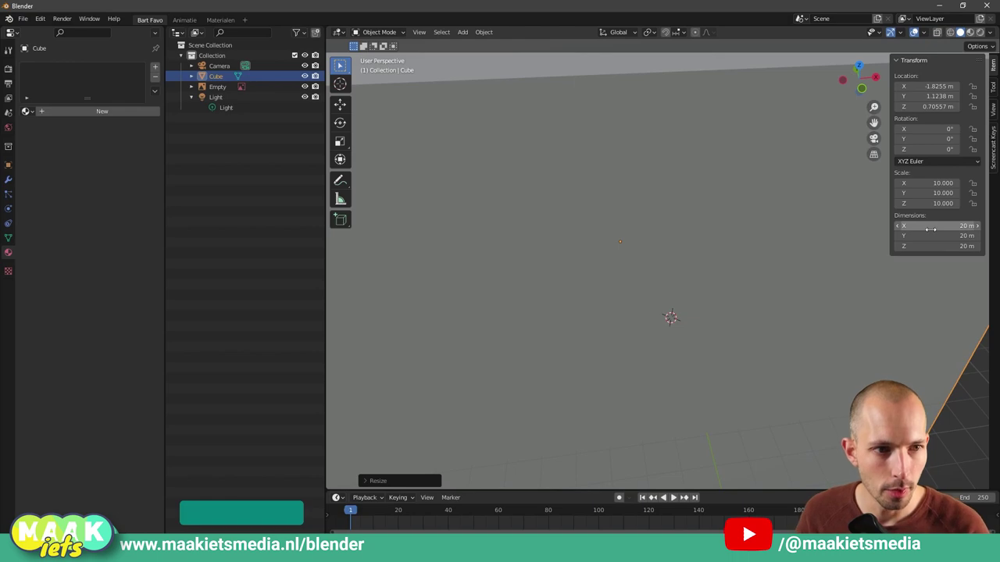
scroll(down, 3)
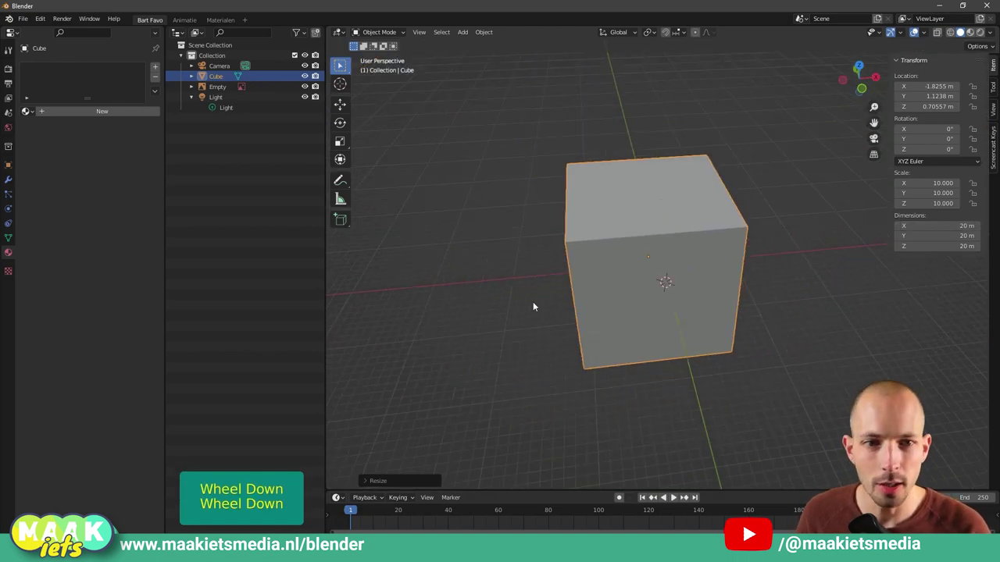
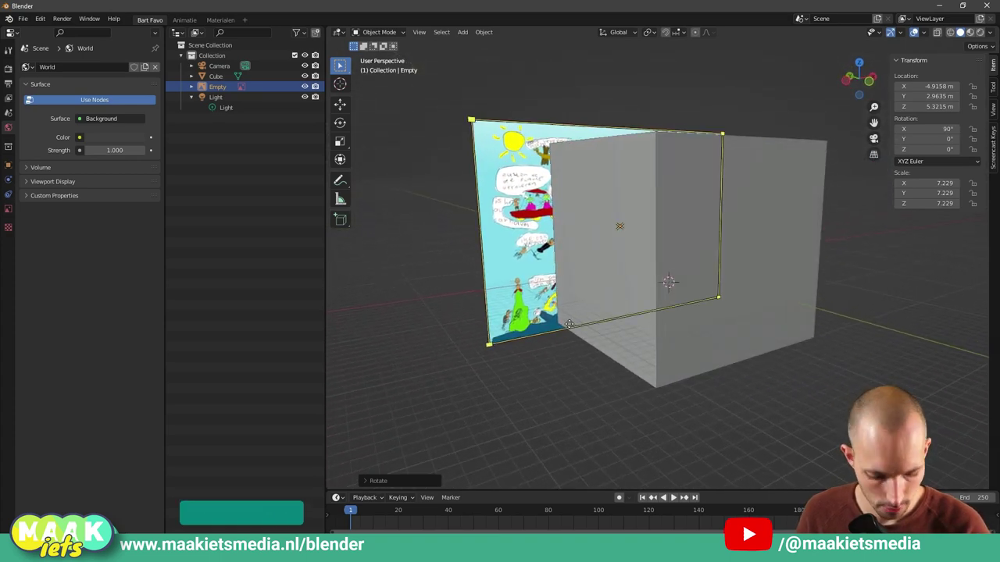
In front view, lift the drawing higher and move the cube over its lower middle
key(KP_1)
key(g)
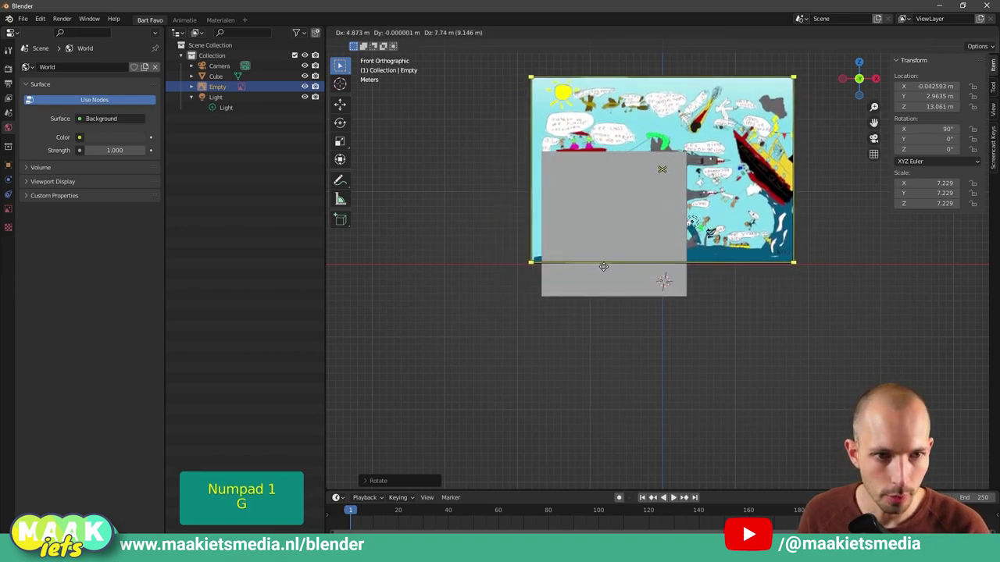
click(605, 269)
click(610, 291)
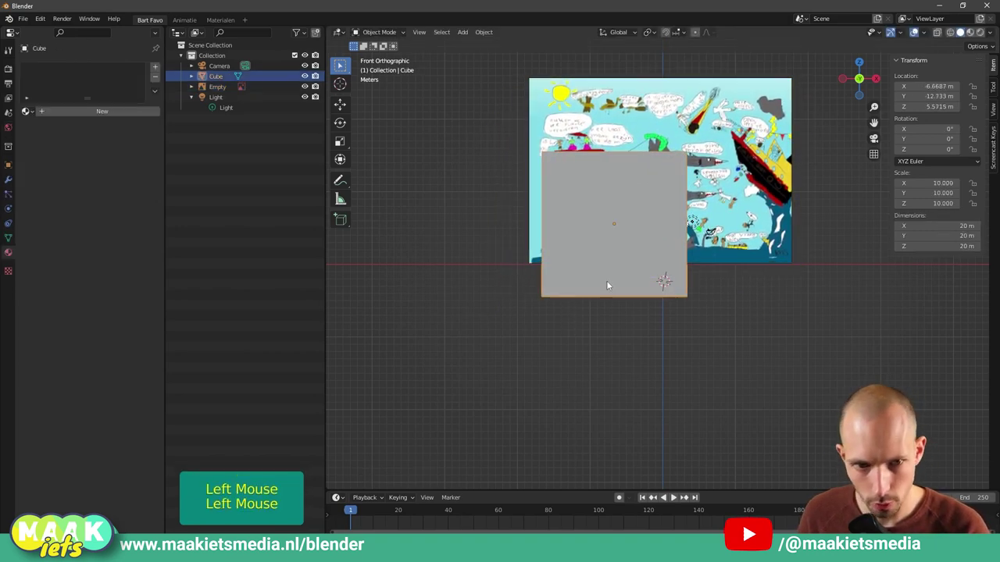
key(g)
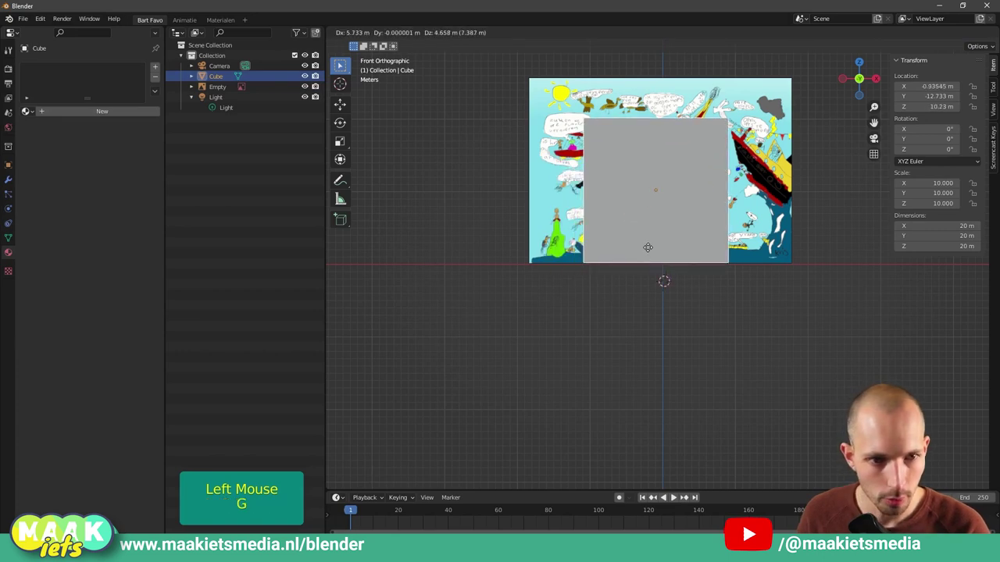
click(651, 250)
middle_click(582, 380)
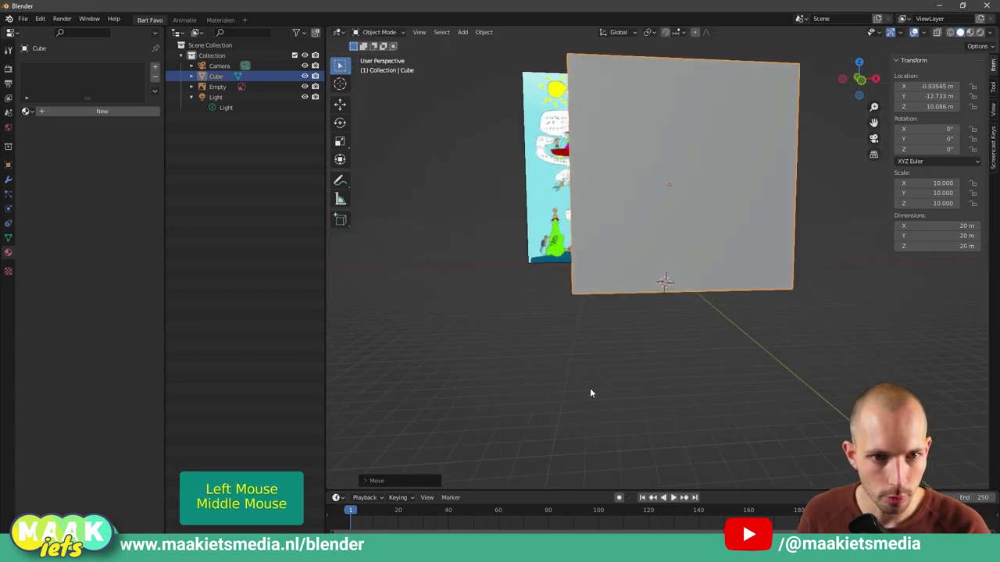
key(KP_1)
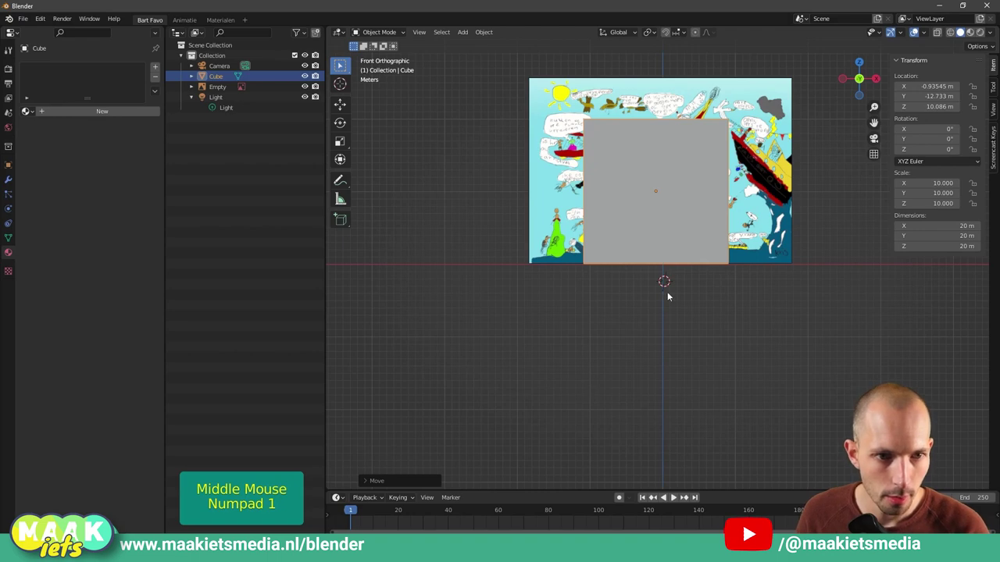
Shrink the drawing to about 3.76 and place it behind the cube
click(780, 244)
key(s)
click(770, 242)
key(g)
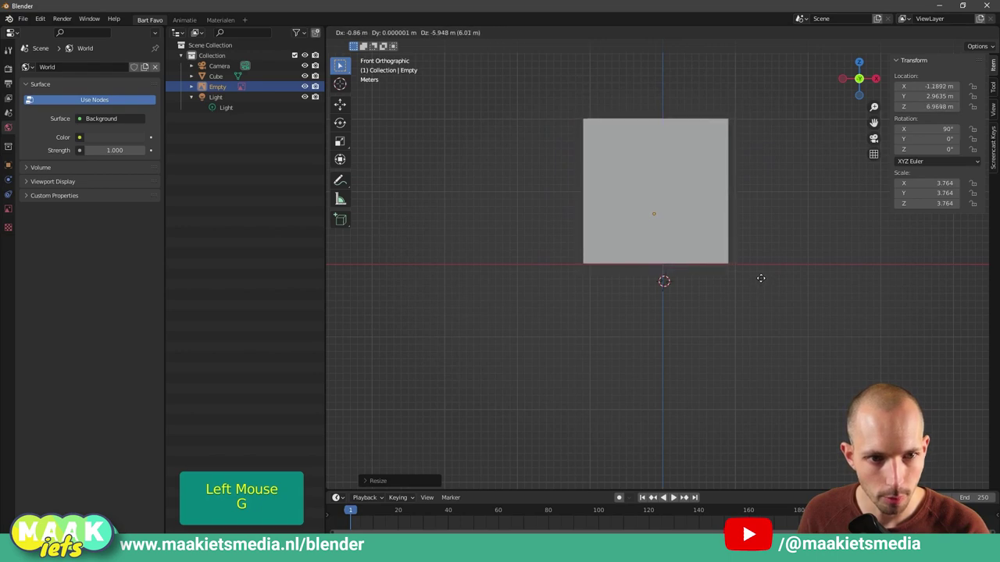
click(764, 278)
middle_click(589, 365)
middle_click(774, 288)
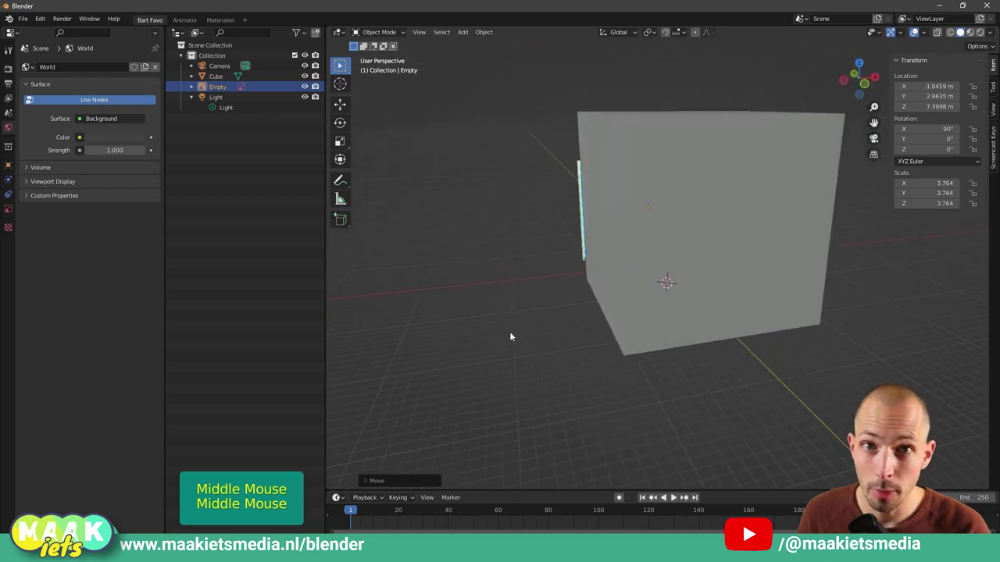
Delete the cube, leaving the upright drawing alone in the scene
click(635, 279)
key(x)
middle_click(616, 307)
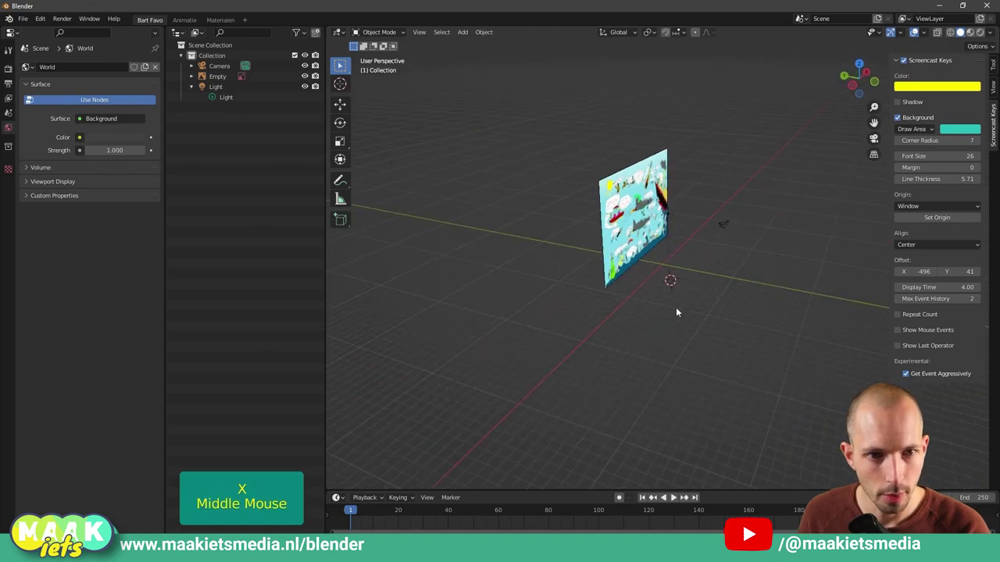